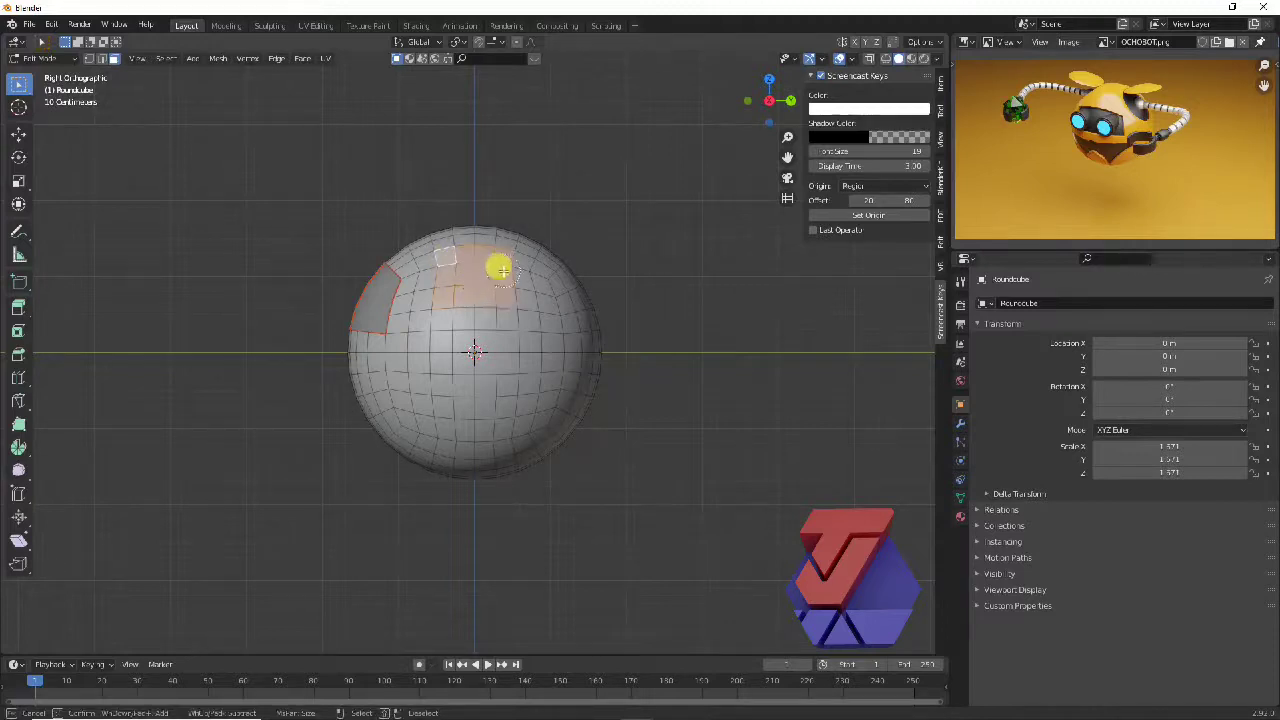
# Undo the last change, circle-select the visor faces and view the head from a preset direction.
pyautogui.press('ctrl+z')
pyautogui.press('c')
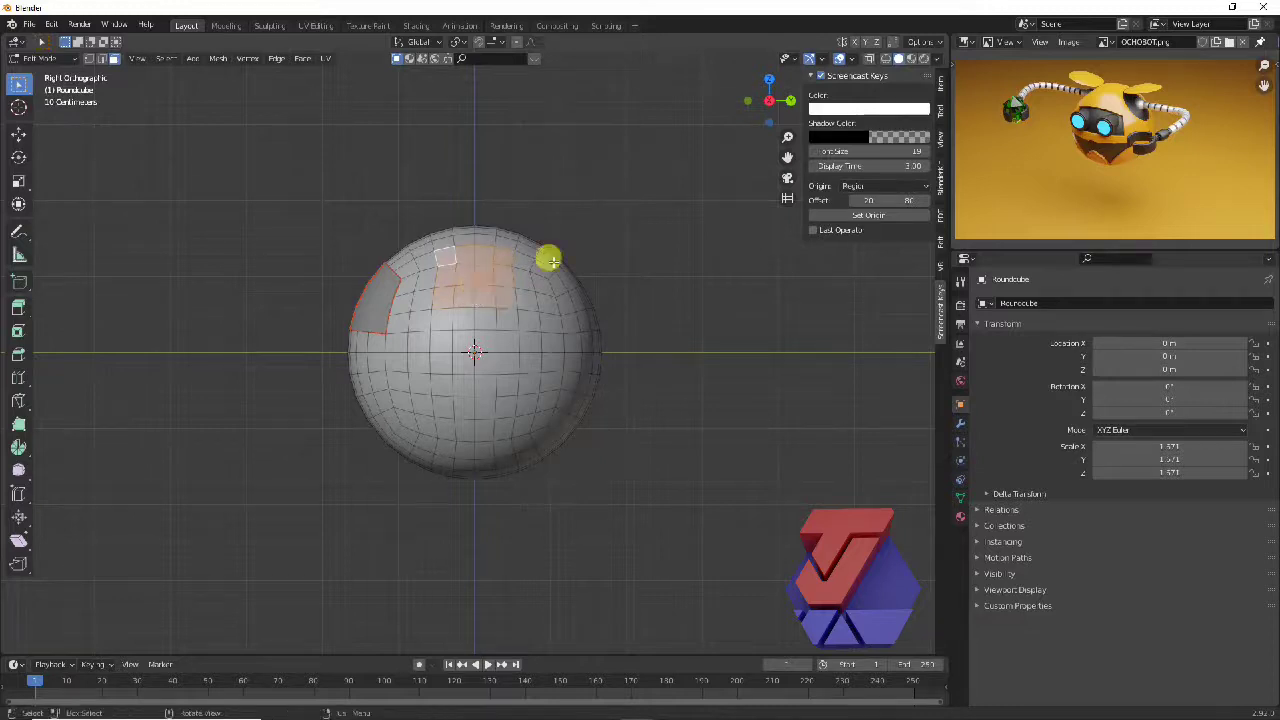
pyautogui.rightClick(475, 284)
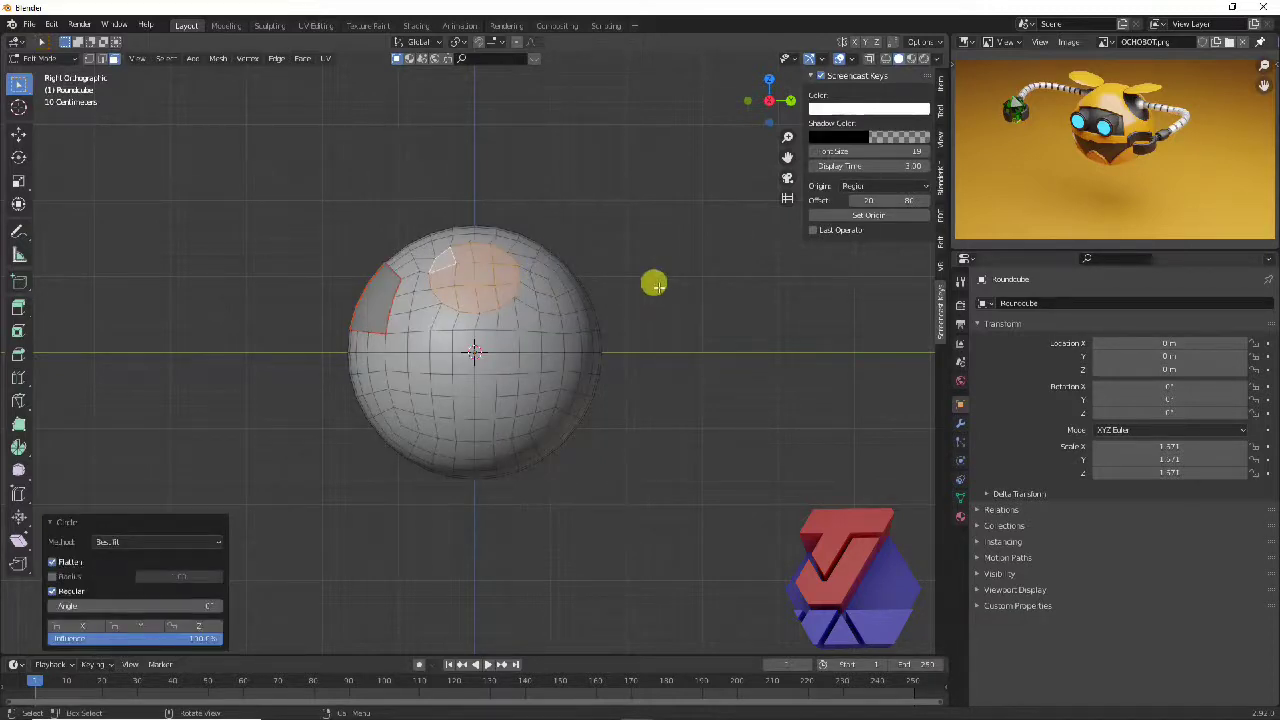
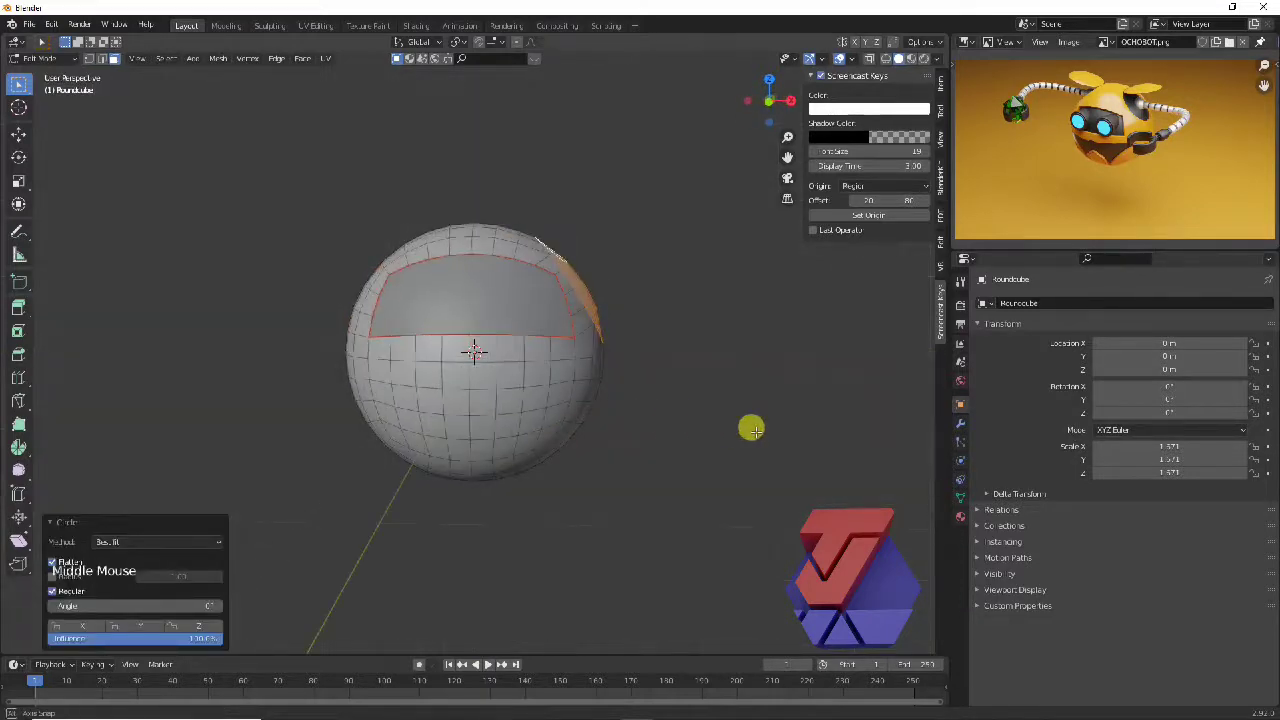
pyautogui.middleClick(602, 439)
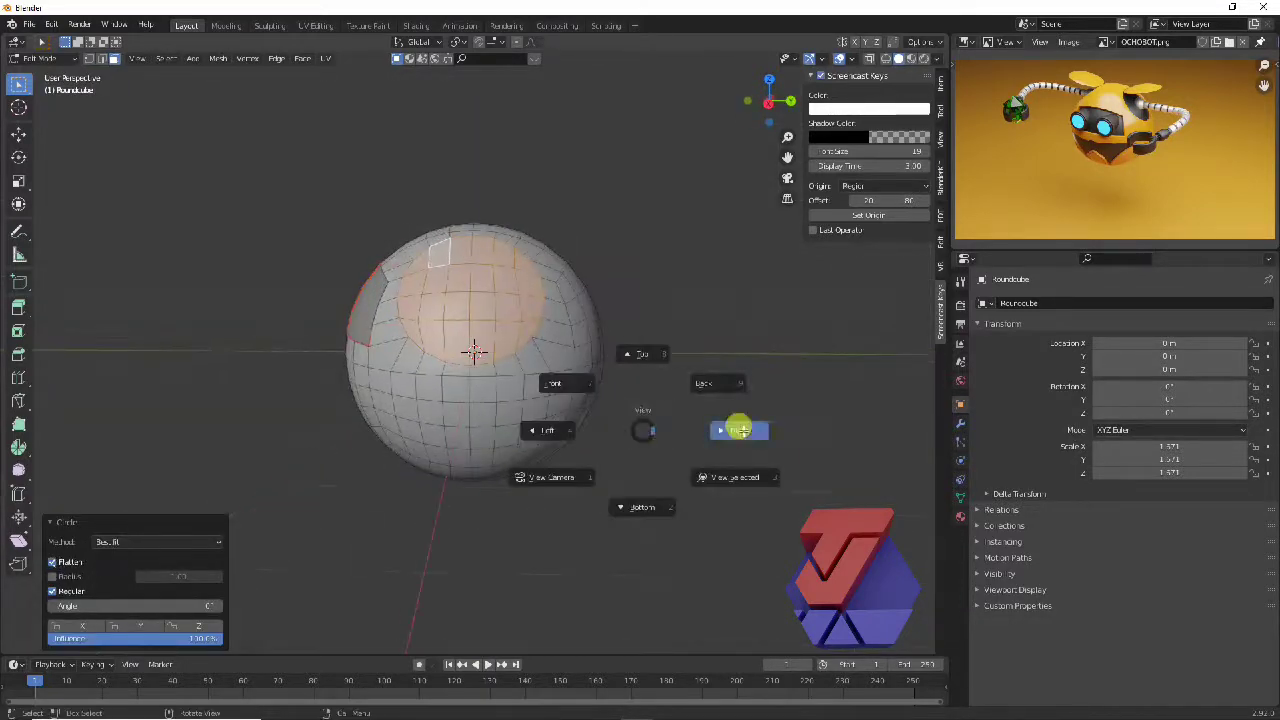
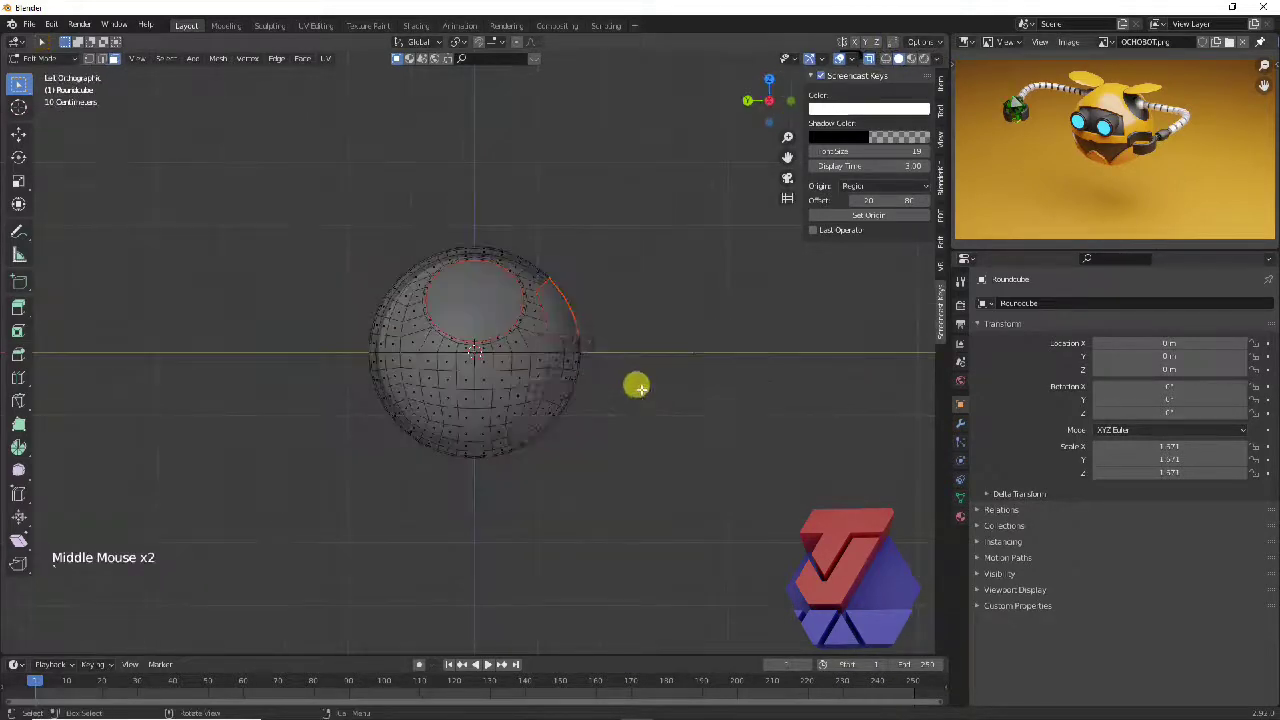
# Separate the front visor region and the side panel into their own objects via P > Selection.
pyautogui.press('Tab')
pyautogui.click(960, 431)
pyautogui.click(1012, 309)
pyautogui.click(743, 409)
pyautogui.click(559, 295)
pyautogui.click(1016, 307)
pyautogui.click(753, 393)
# Separate the circular eye panel as its own object and return to Object Mode.
pyautogui.middleClick(753, 393)
pyautogui.scroll(3)
pyautogui.click(553, 367)
pyautogui.click(860, 86)
pyautogui.middleClick(773, 309)
pyautogui.click(401, 362)
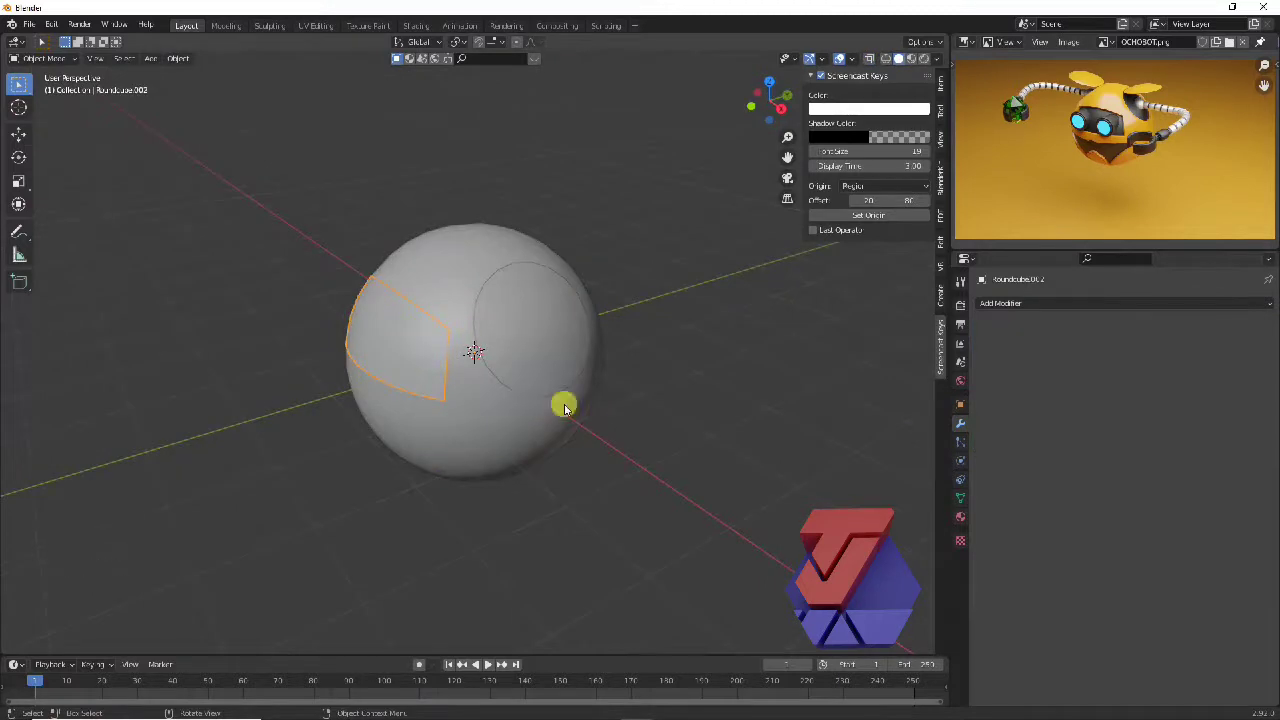
# Select the visor panel and add a Solidify modifier, adjusting its Thickness.
pyautogui.press('h')
pyautogui.middleClick(556, 403)
pyautogui.click(39, 33)
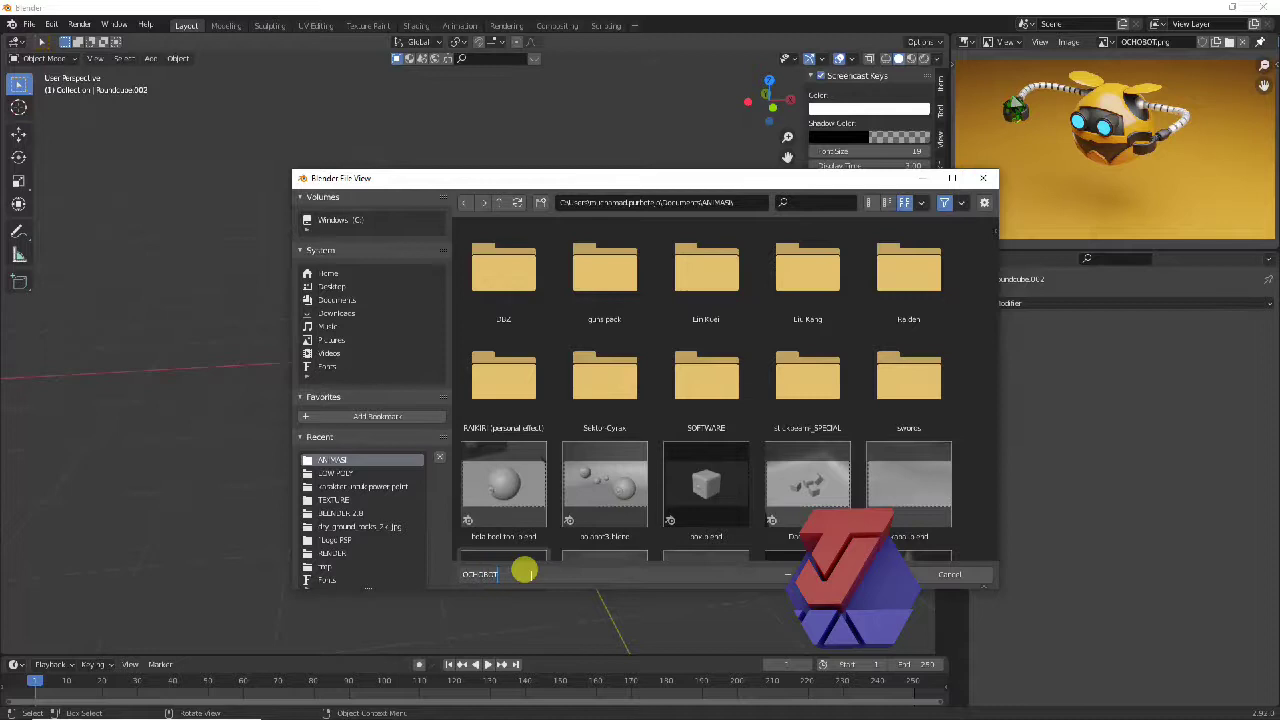
pyautogui.middleClick(607, 393)
pyautogui.click(567, 408)
pyautogui.click(993, 307)
pyautogui.click(1256, 503)
pyautogui.click(1256, 503)
pyautogui.click(1256, 503)
pyautogui.doubleClick(1256, 503)
pyautogui.click(823, 449)
# Set the Solidify Offset to -1 and save the project as OCHOBOT.
pyautogui.middleClick(661, 433)
pyautogui.click(539, 349)
pyautogui.click(409, 354)
pyautogui.press('s')
pyautogui.click(516, 427)
pyautogui.click(983, 332)
pyautogui.click(1240, 327)
pyautogui.middleClick(713, 411)
pyautogui.click(398, 359)
pyautogui.click(440, 423)
pyautogui.middleClick(579, 447)
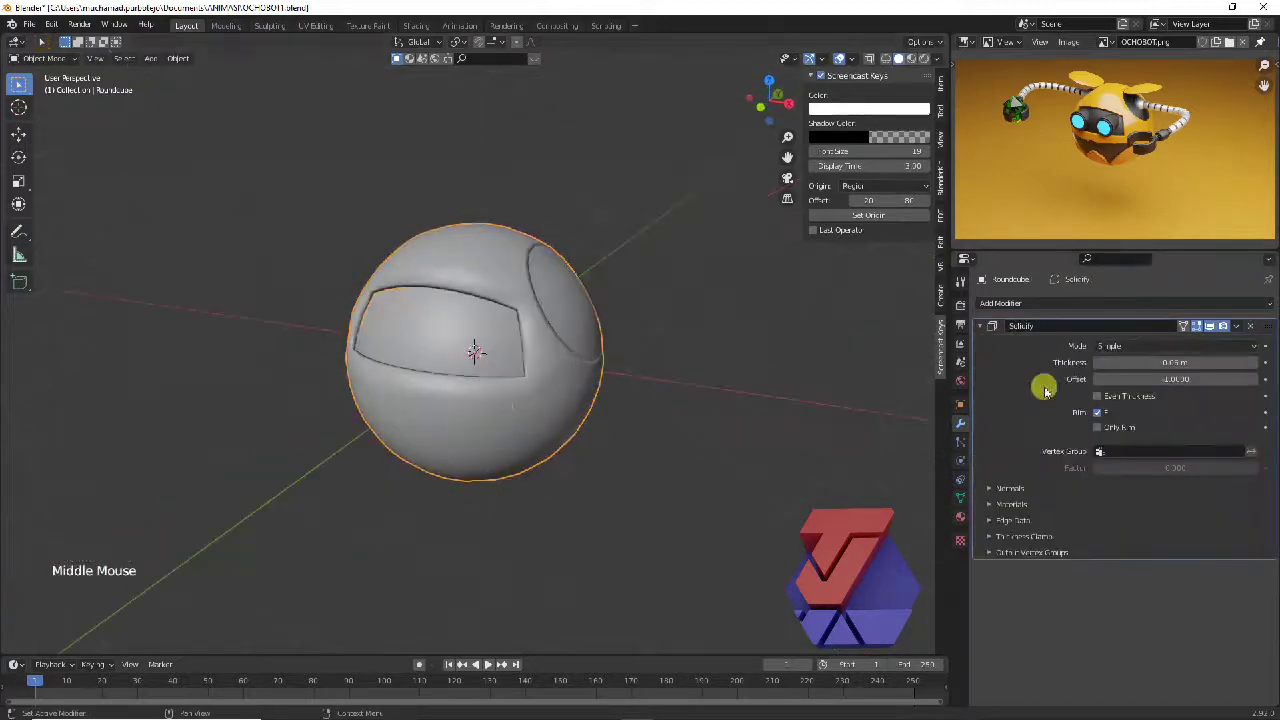
# Add Solidify to the other face panels with Even Thickness enabled.
pyautogui.click(993, 303)
pyautogui.click(988, 329)
pyautogui.click(1256, 419)
pyautogui.scroll(3)
pyautogui.click(1257, 397)
pyautogui.click(1258, 418)
pyautogui.click(766, 478)
pyautogui.scroll(-3)
pyautogui.middleClick(761, 471)
pyautogui.click(547, 346)
pyautogui.middleClick(707, 362)
# Add a Bevel modifier after Solidify with Amount 0.11 m to soften the panel edges.
pyautogui.click(984, 331)
pyautogui.click(996, 306)
pyautogui.click(752, 352)
pyautogui.click(1237, 330)
pyautogui.click(1024, 313)
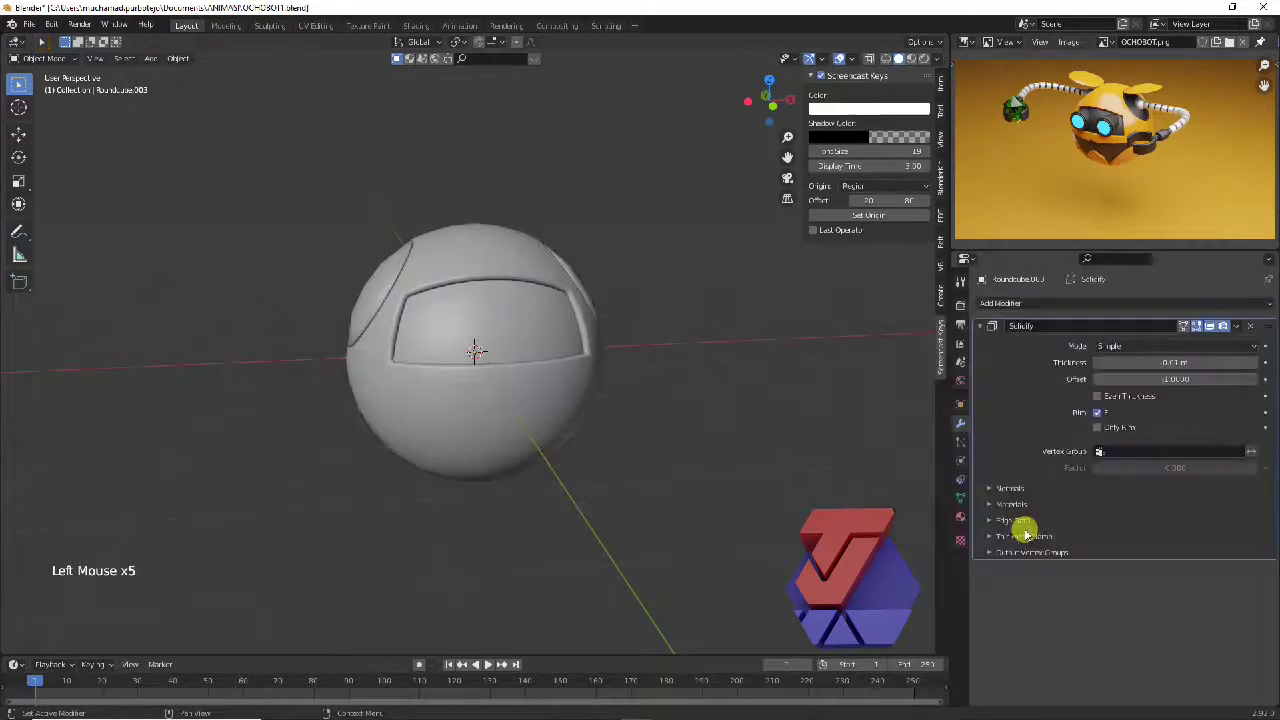
pyautogui.click(1259, 368)
pyautogui.click(1259, 368)
pyautogui.doubleClick(1257, 368)
pyautogui.middleClick(871, 381)
pyautogui.scroll(3)
pyautogui.click(772, 395)
pyautogui.click(1102, 398)
pyautogui.click(571, 437)
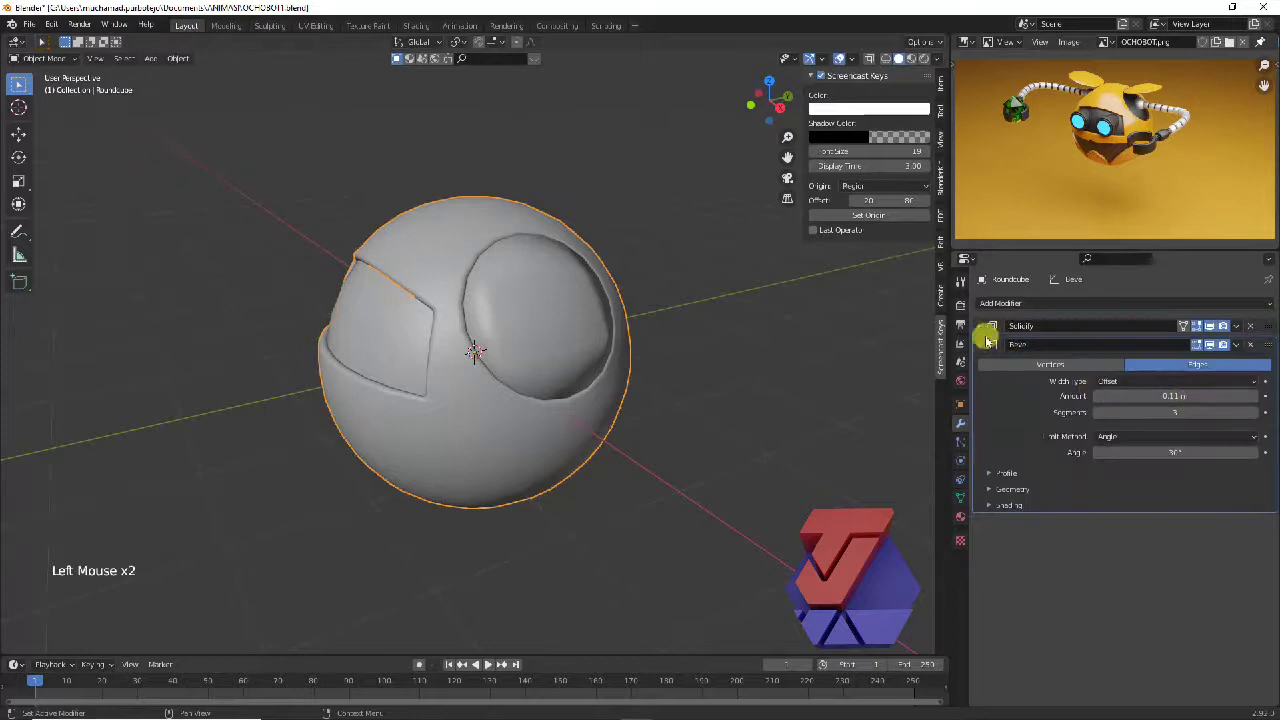
# Give the sphere and the round eye panel matching Bevel modifiers following Solidify.
pyautogui.click(982, 347)
pyautogui.click(574, 341)
pyautogui.click(1008, 307)
pyautogui.scroll(-3)
pyautogui.doubleClick(1259, 611)
pyautogui.click(528, 447)
pyautogui.click(984, 351)
pyautogui.doubleClick(984, 351)
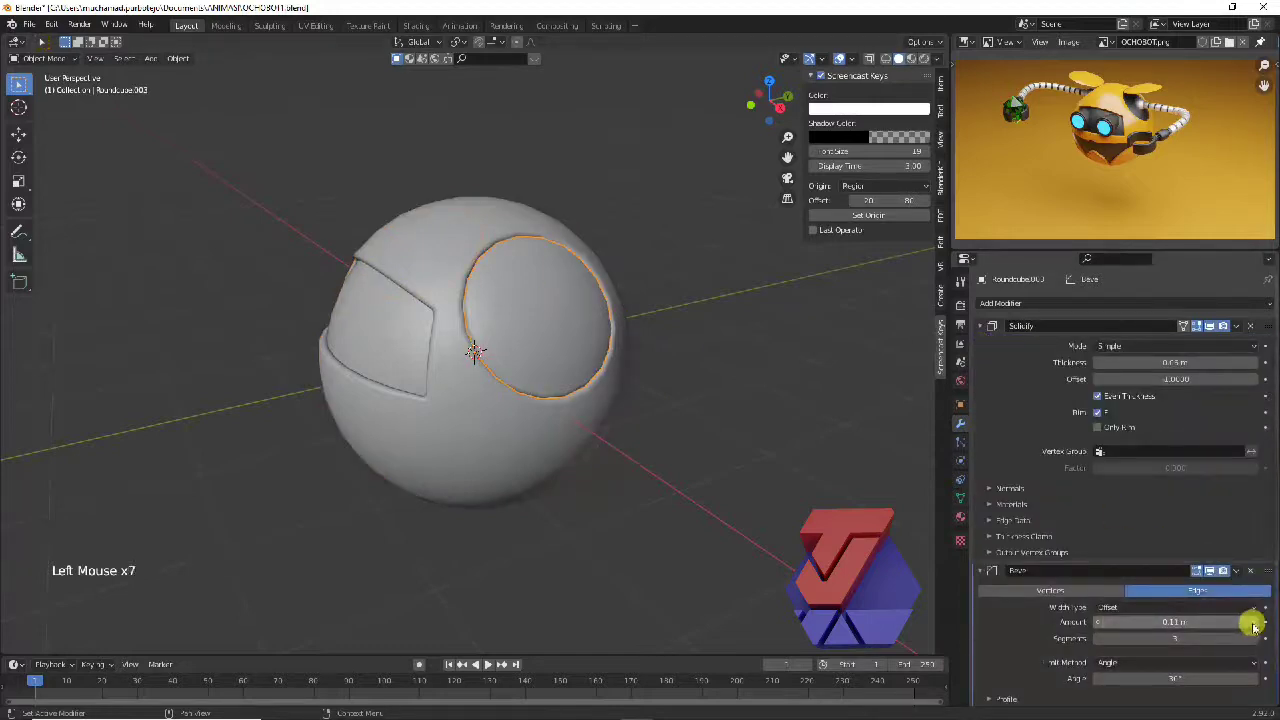
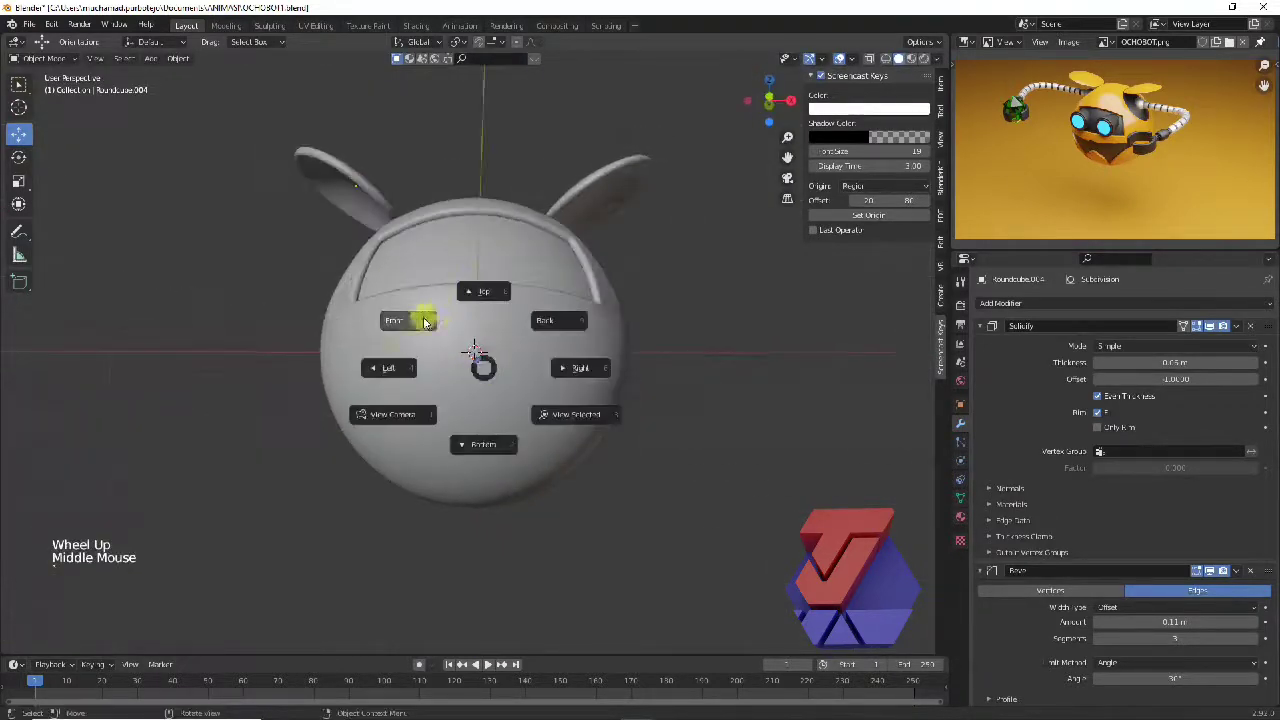
# View the head from the front and add a Subdivision Surface modifier after Solidify and Bevel.
pyautogui.click(501, 248)
pyautogui.click(79, 61)
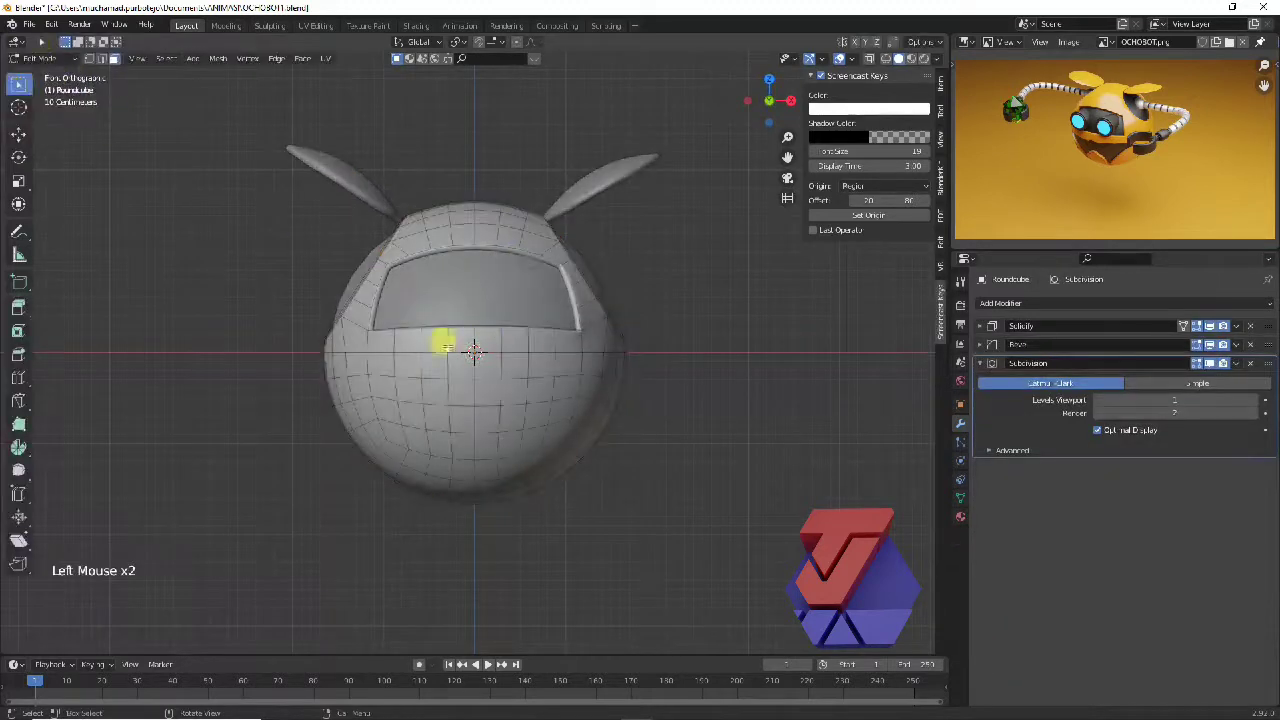
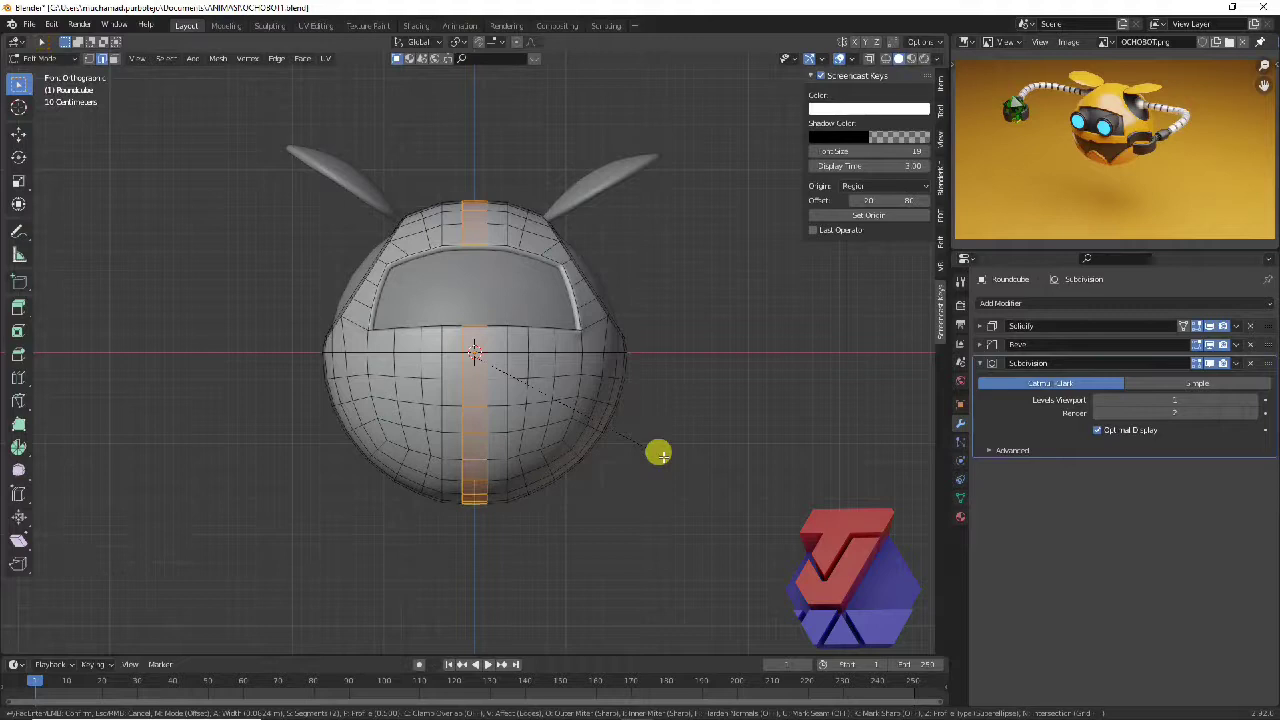
pyautogui.doubleClick(474, 338)
pyautogui.scroll(3)
pyautogui.click(93, 61)
pyautogui.click(873, 59)
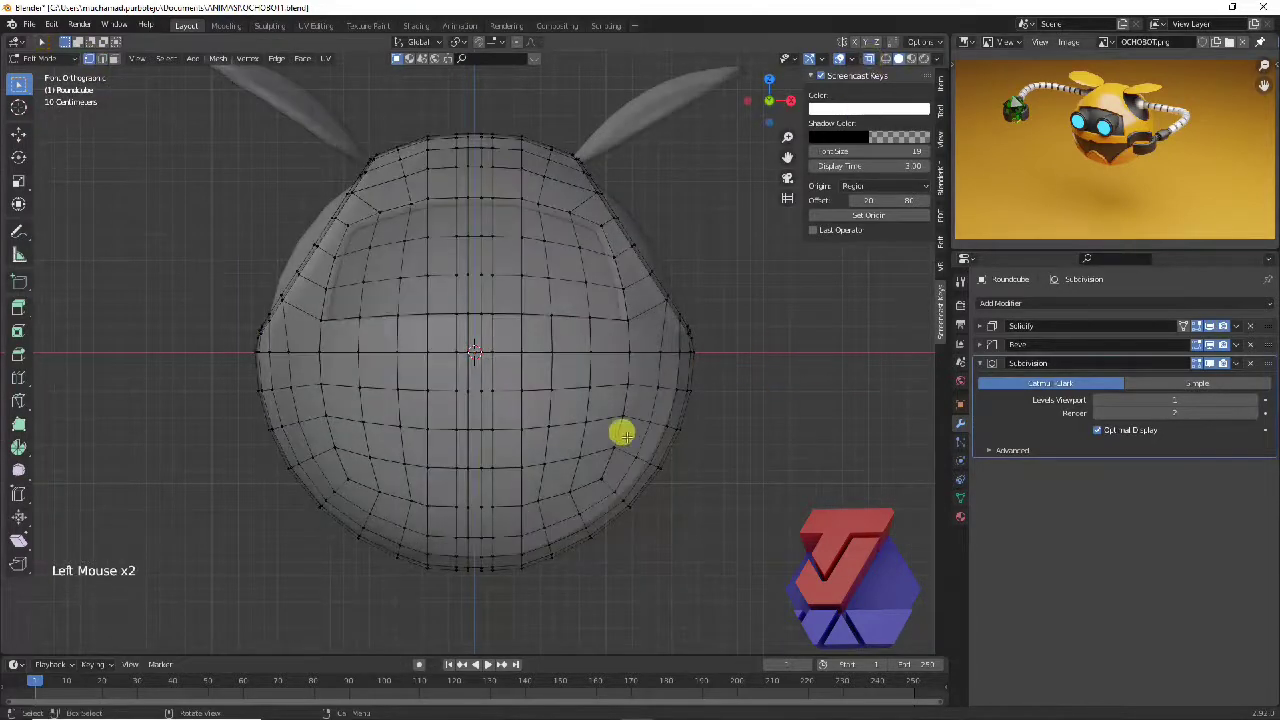
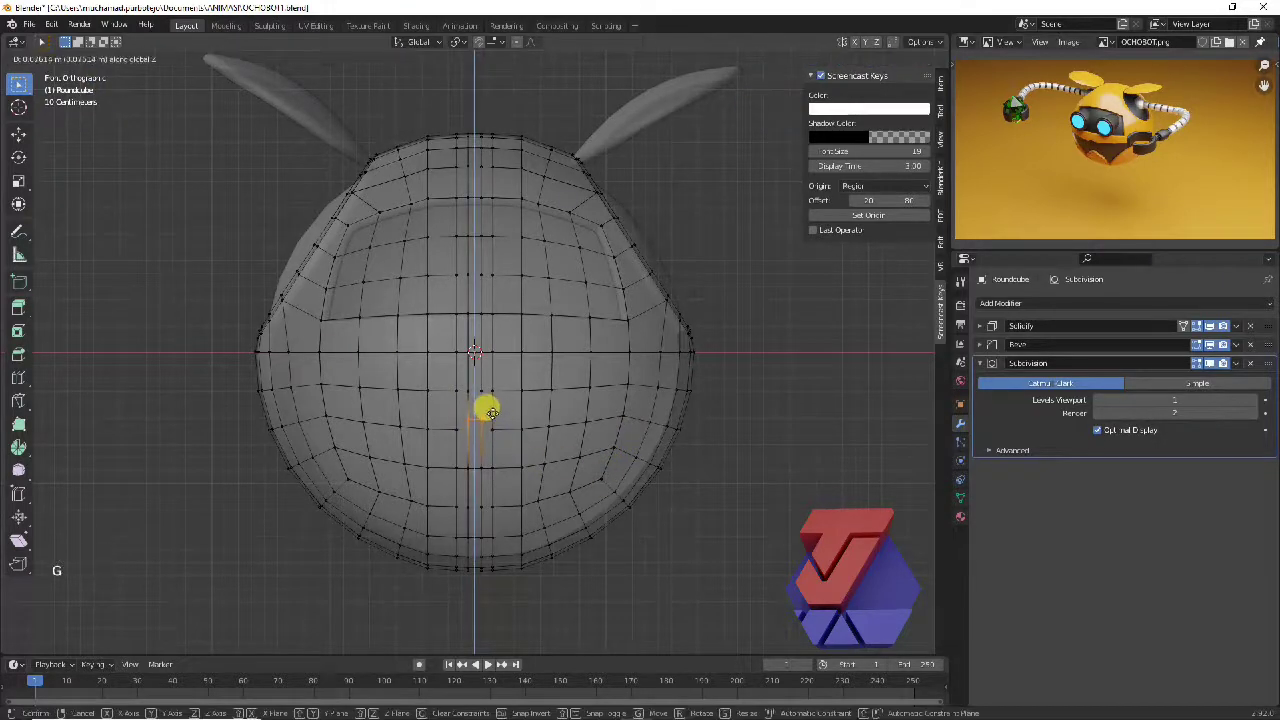
# In Edit Mode adjust the visor panel with Grab and circle-select a vertical strip of lower-front faces.
pyautogui.doubleClick(472, 343)
pyautogui.press('g')
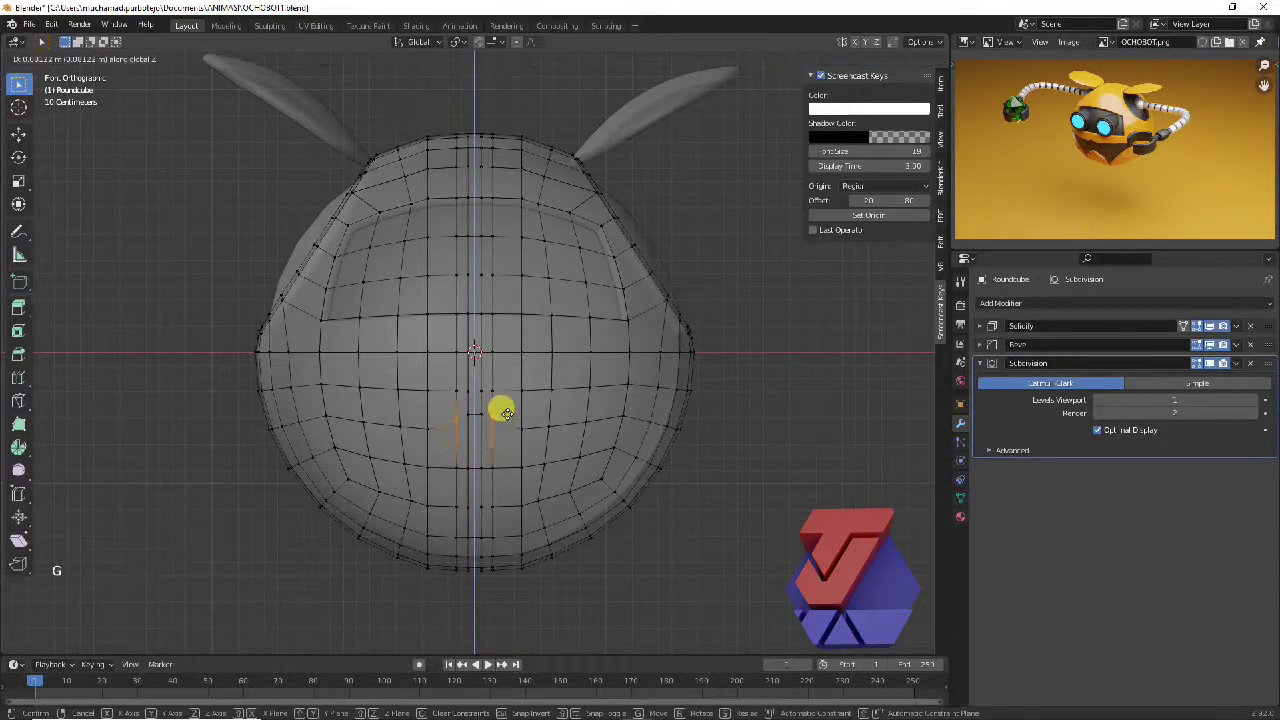
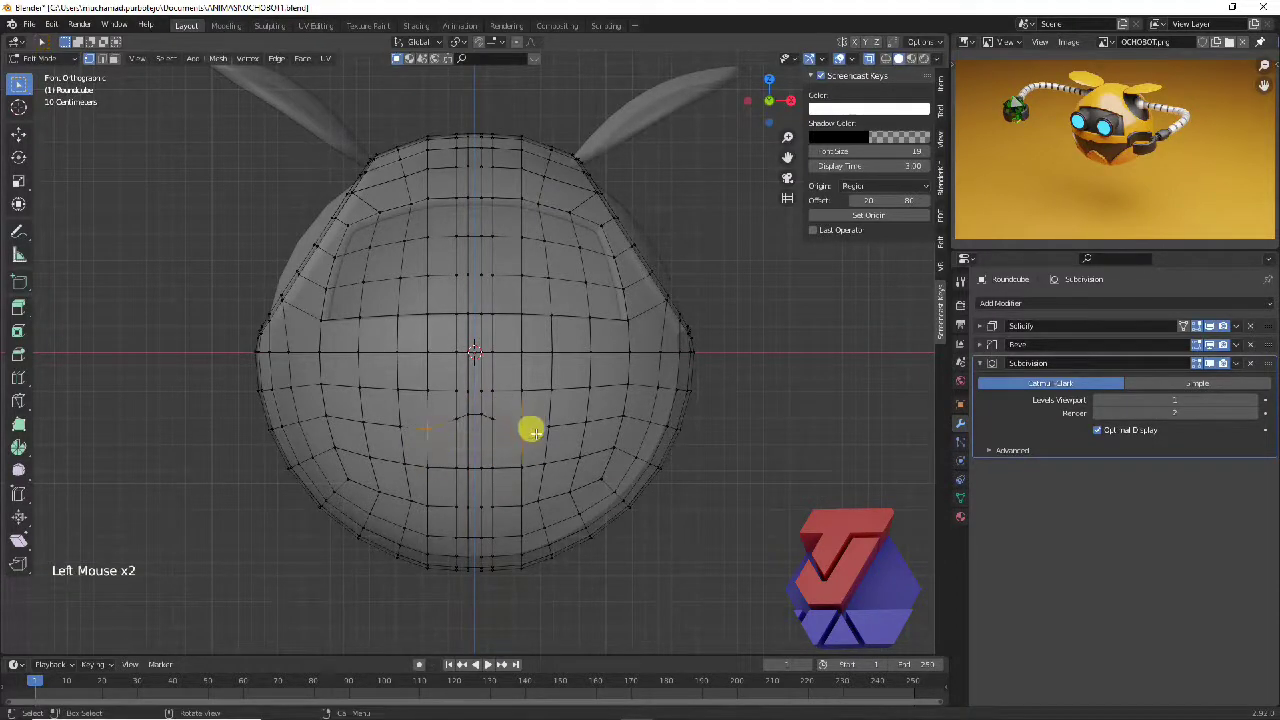
pyautogui.press('g')
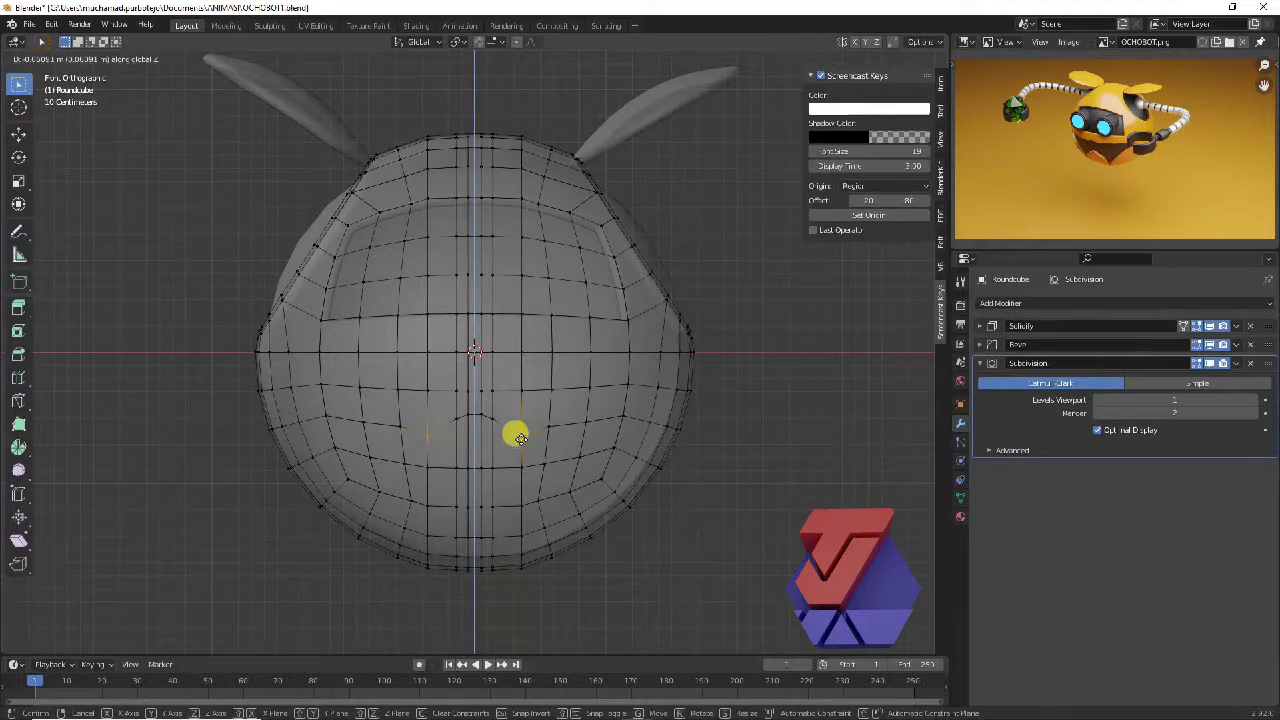
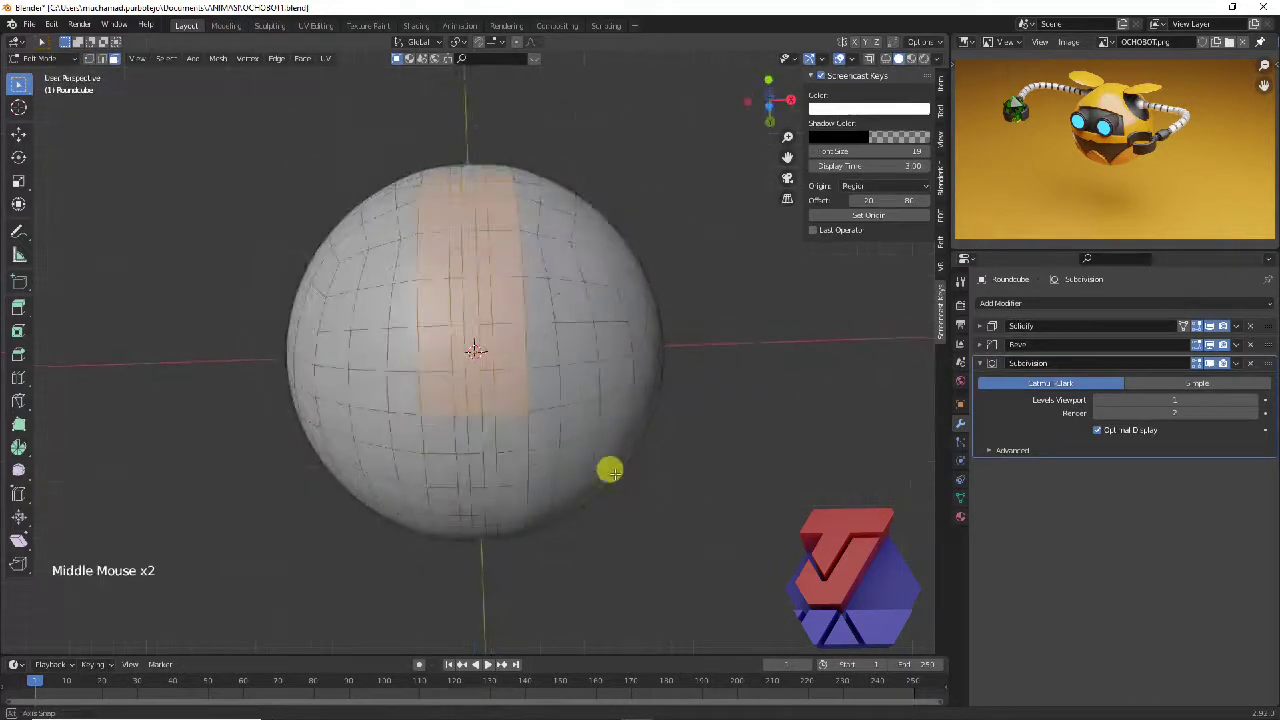
pyautogui.press('c')
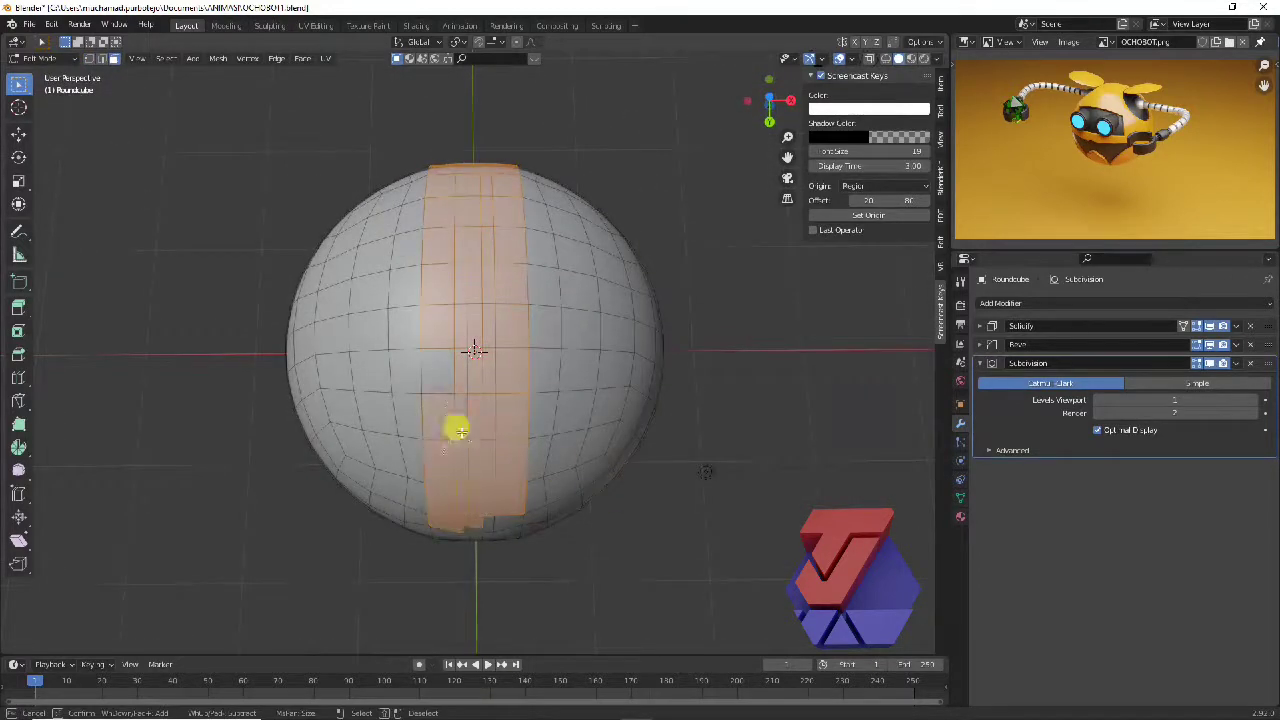
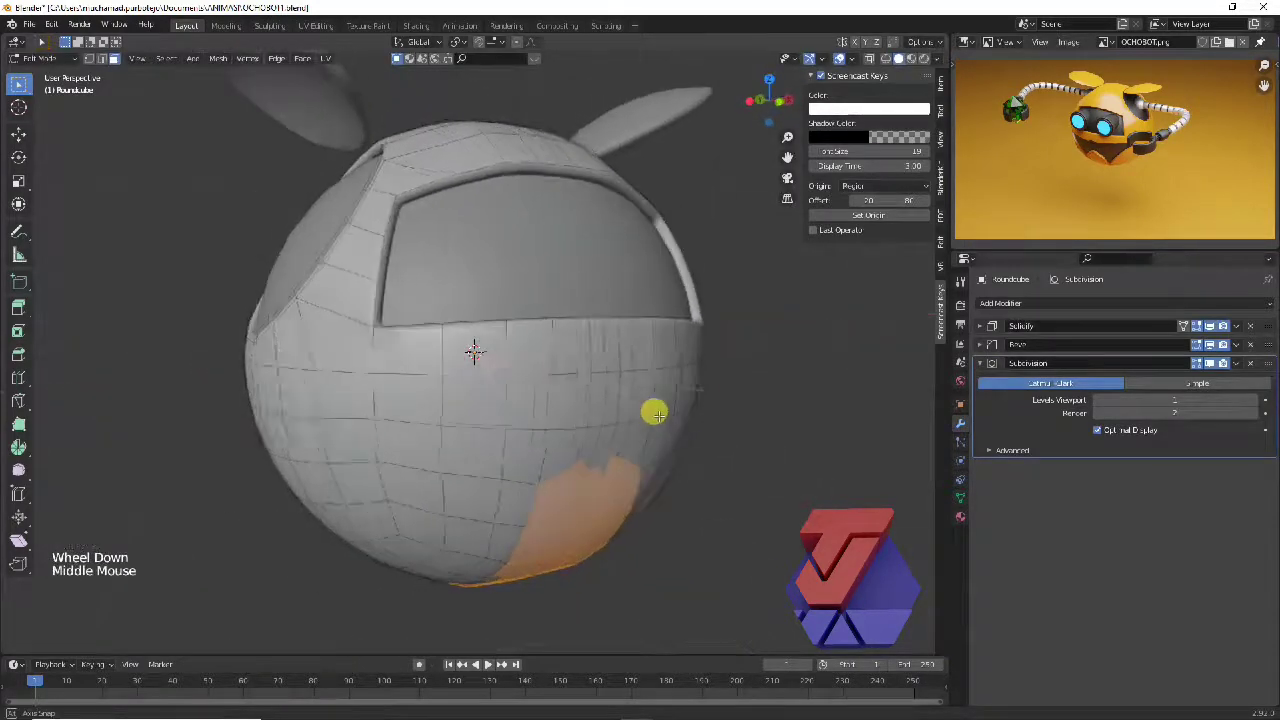
# Leave mesh editing to view the whole head with the arch-shaped lower-front outline.
pyautogui.scroll(-3)
pyautogui.press('e')
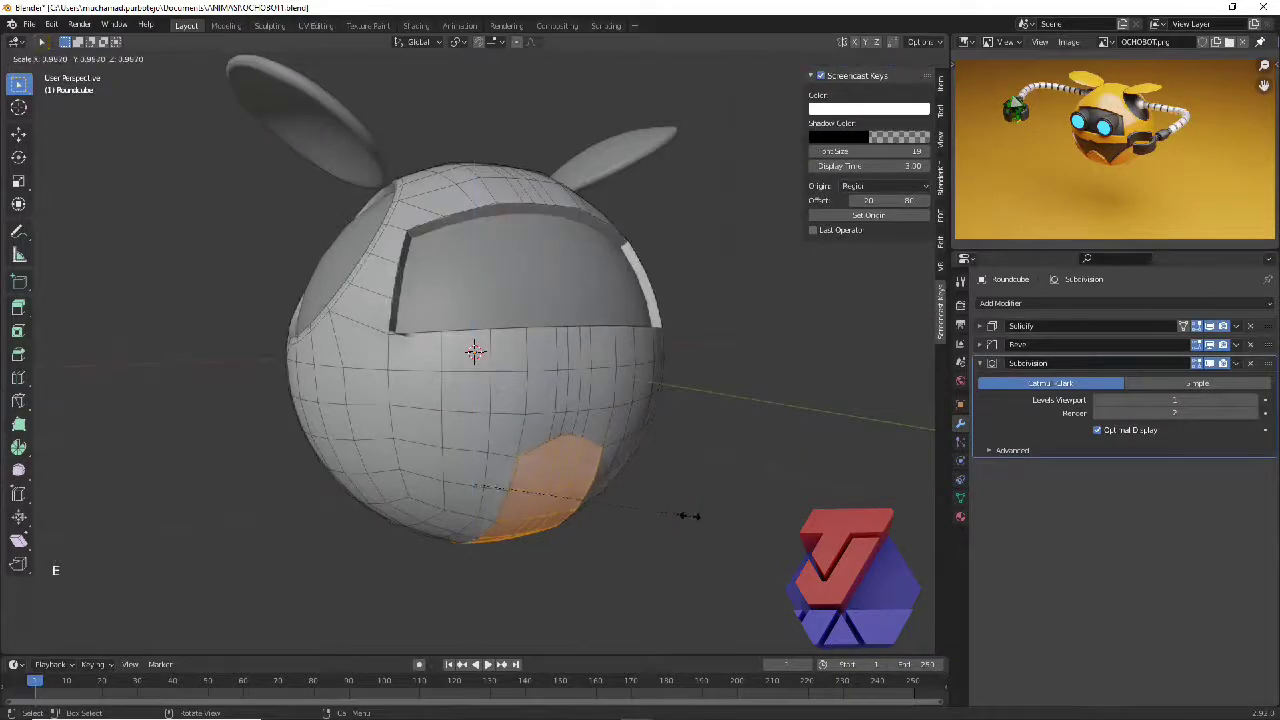
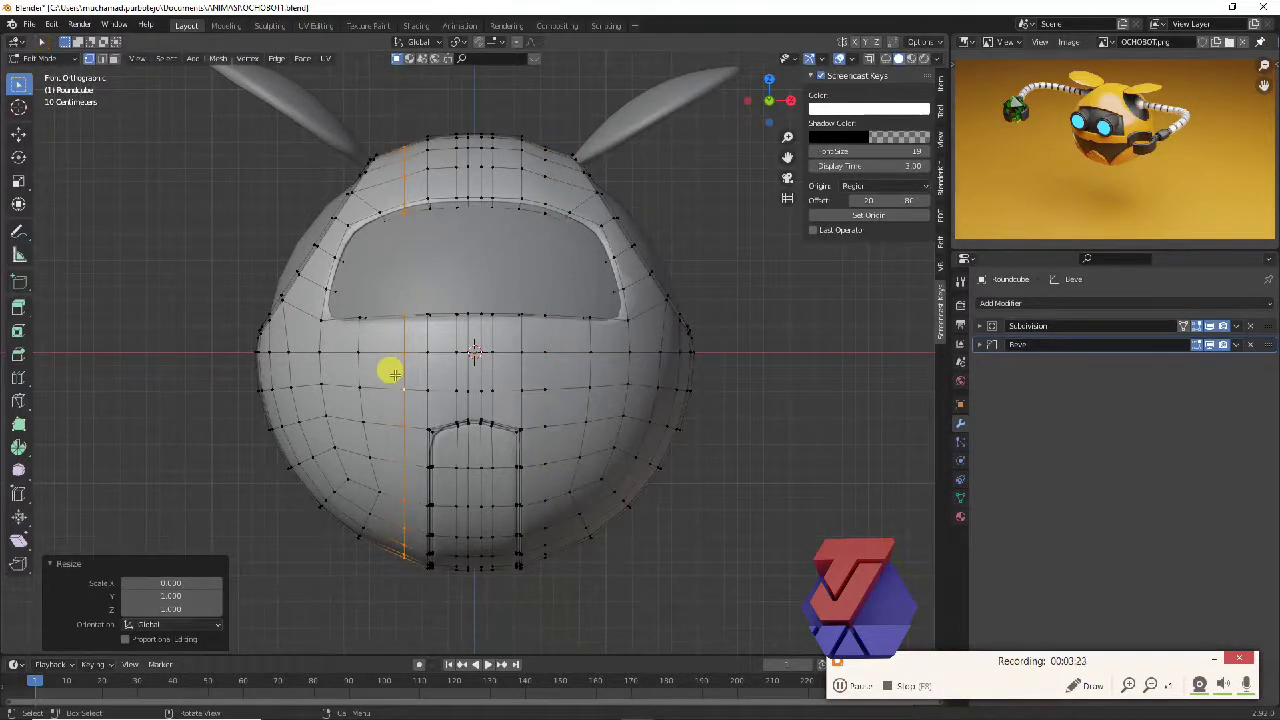
# Knife-cut new edges across the lower front to outline the panel around the arch opening.
pyautogui.press('k')
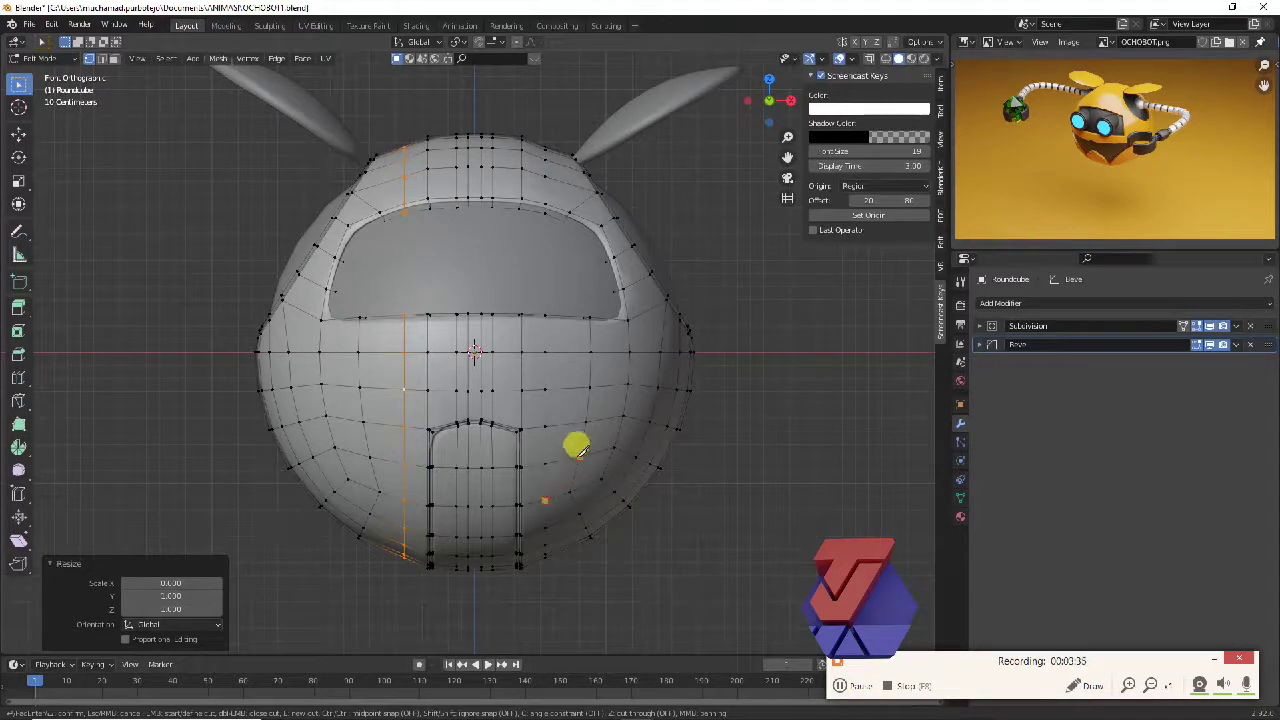
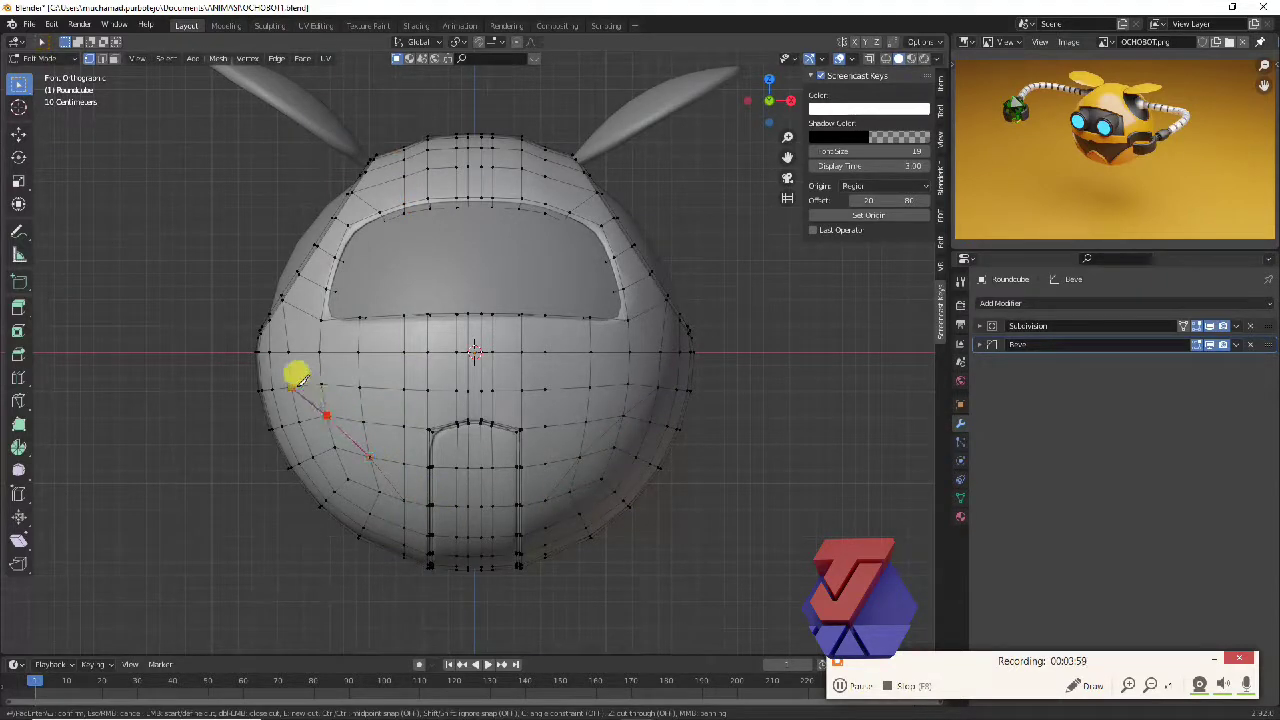
pyautogui.middleClick(592, 560)
pyautogui.press('k')
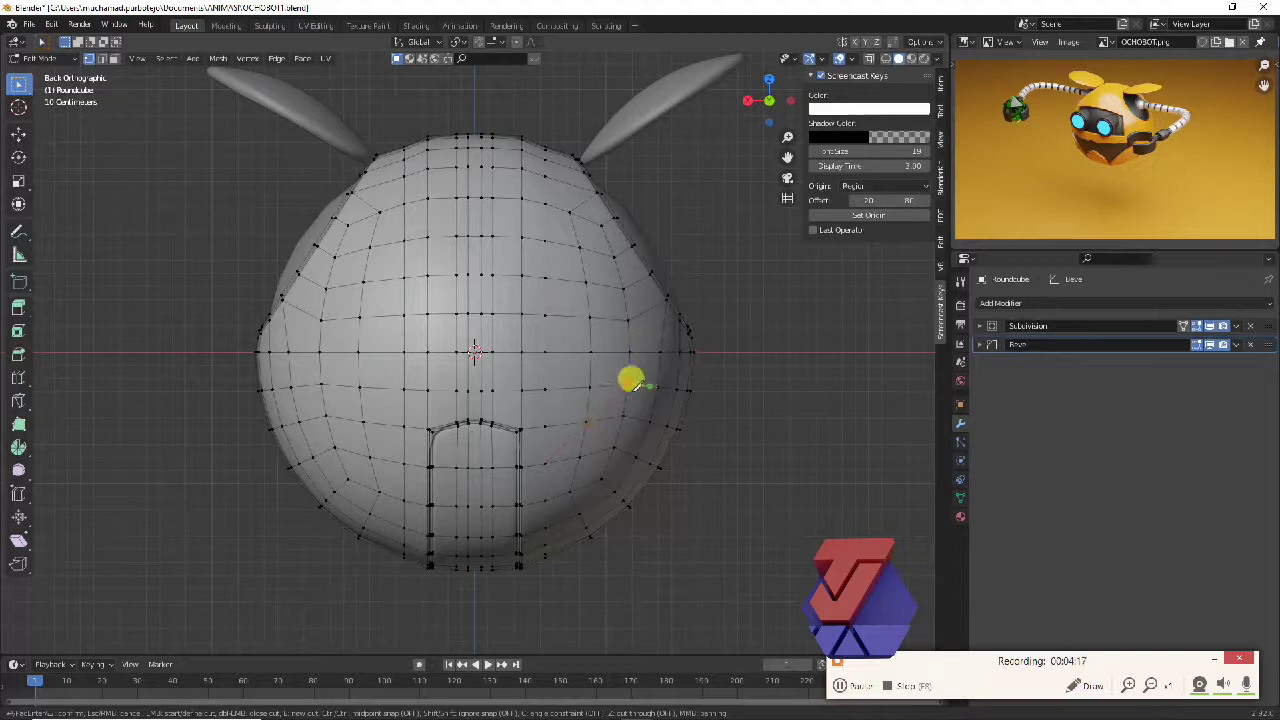
pyautogui.press('k')
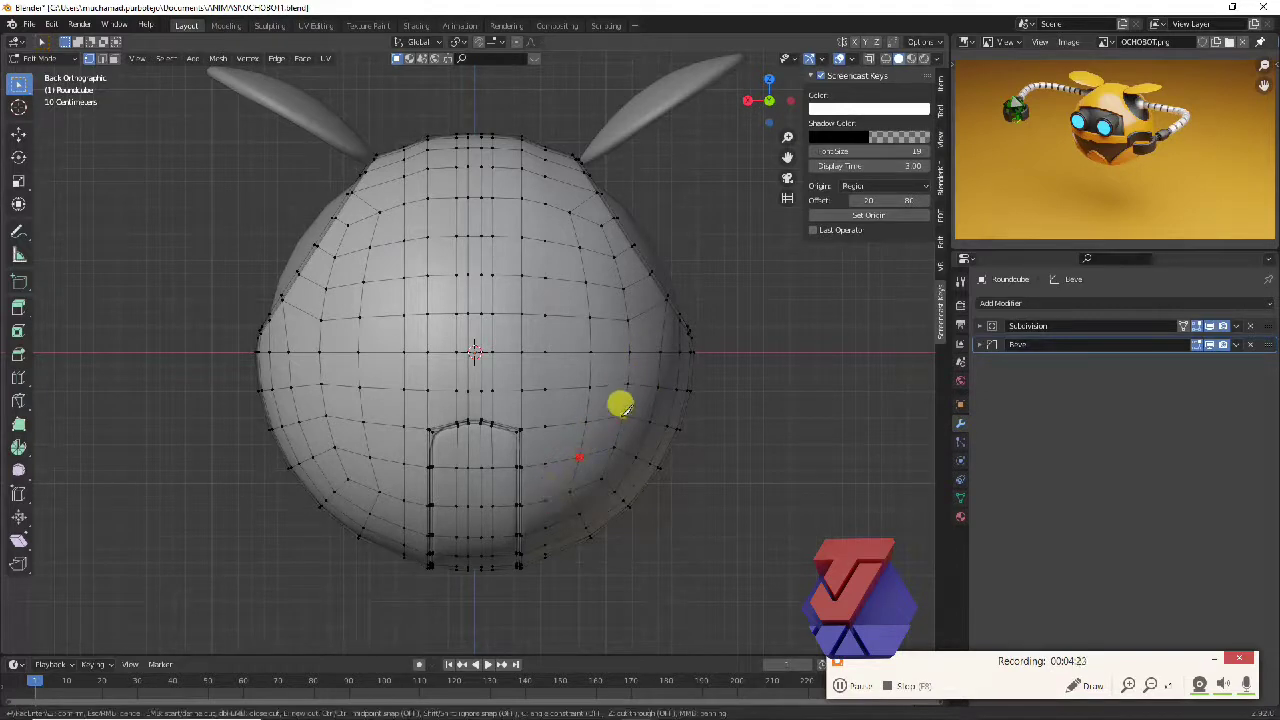
pyautogui.click(945, 311)
pyautogui.press('k')
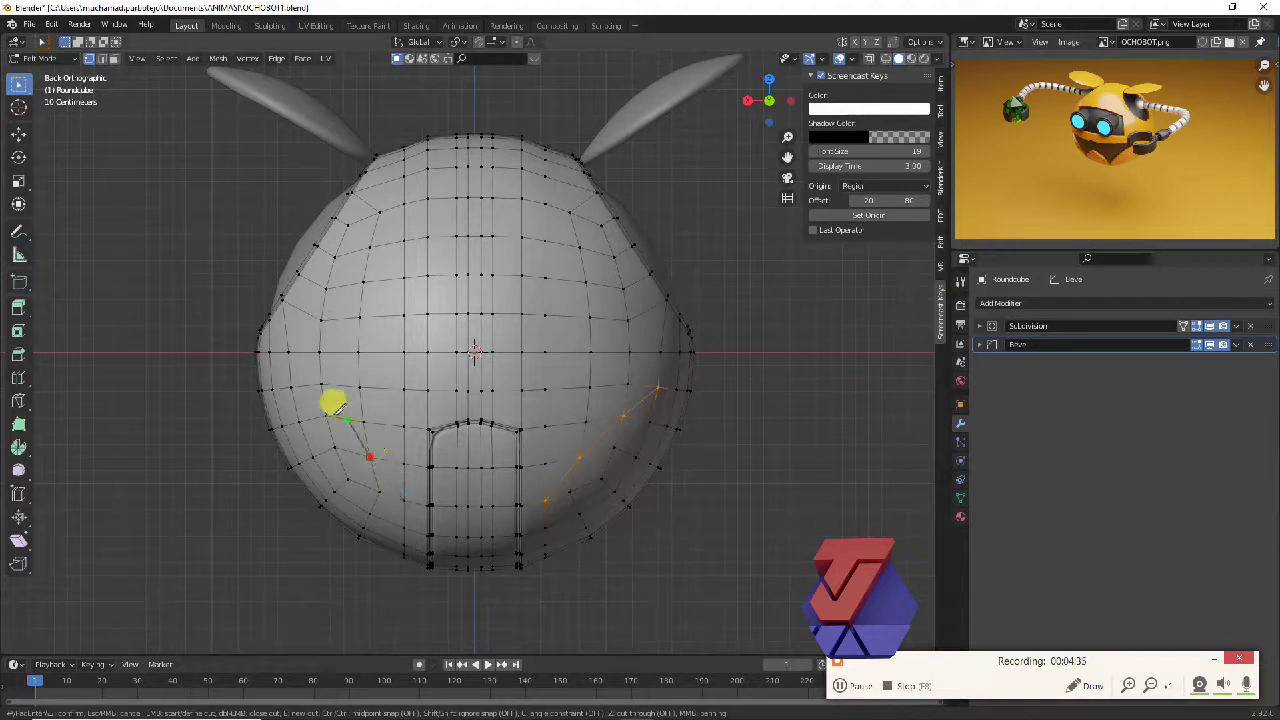
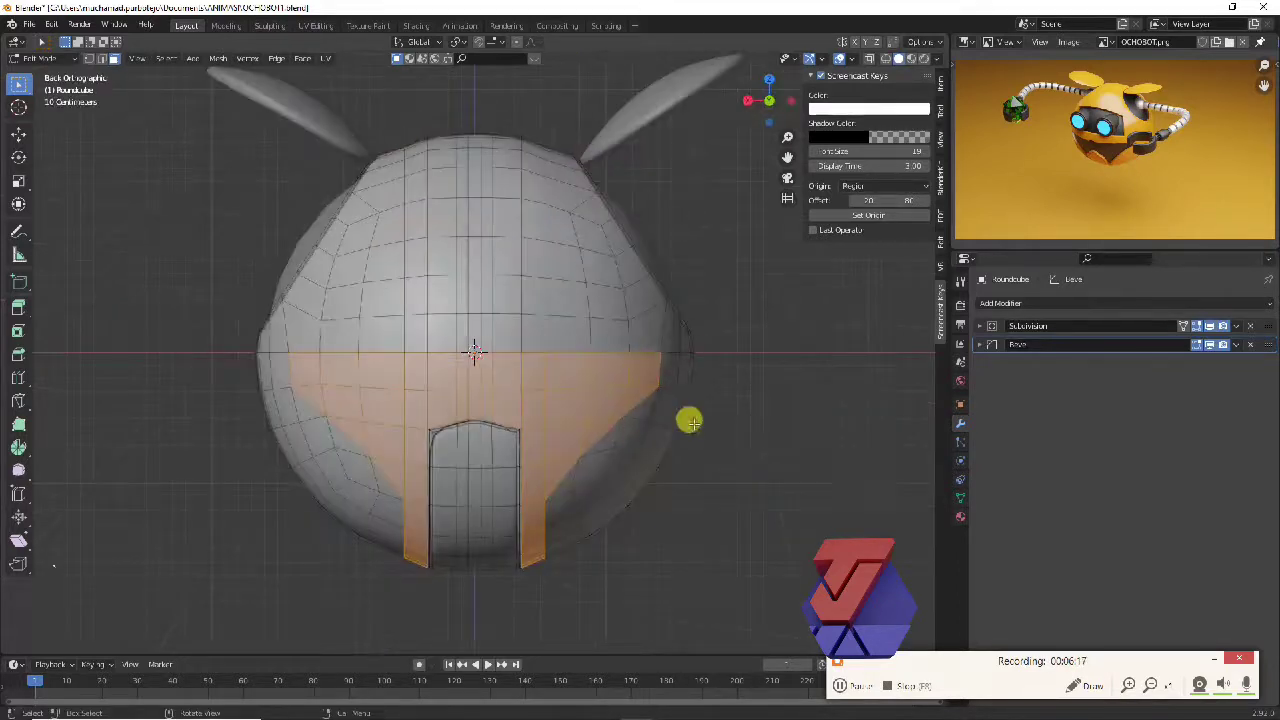
# Circle-select away stray faces and extrude the lower-front panel's side faces into thick edges (Alt+E).
pyautogui.middleClick(669, 441)
pyautogui.press('c')
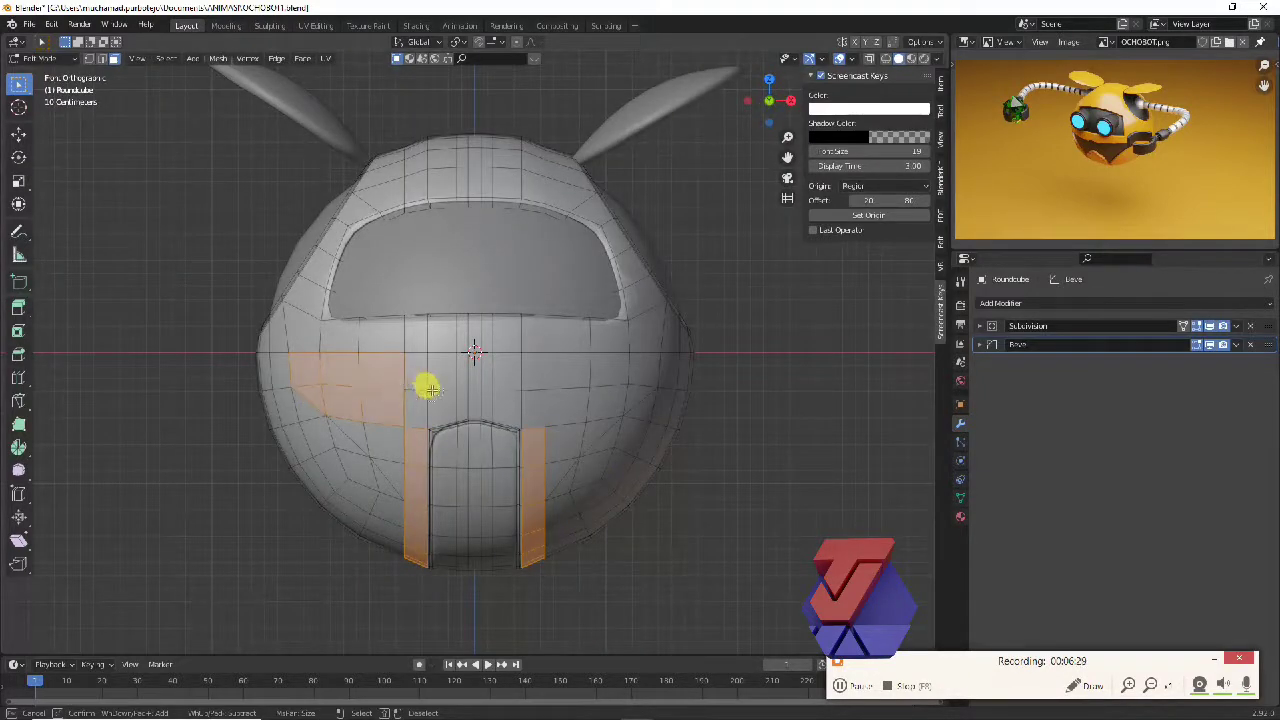
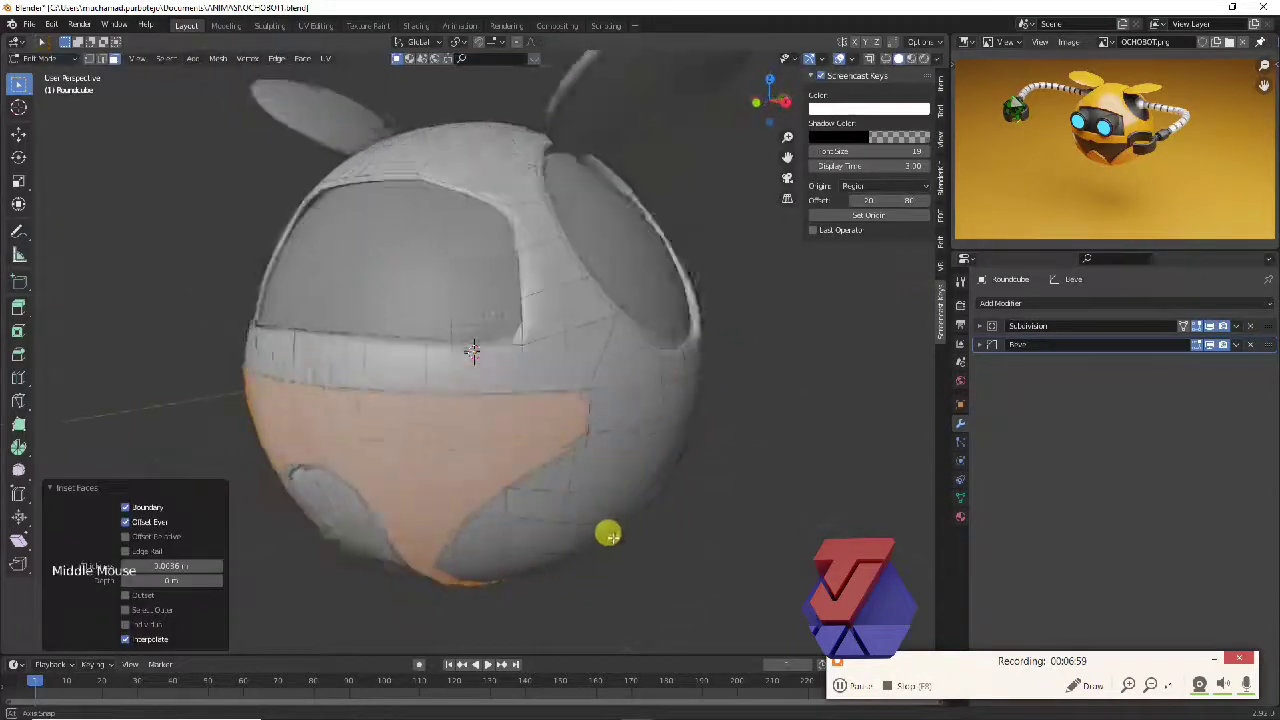
pyautogui.press('alt+e')
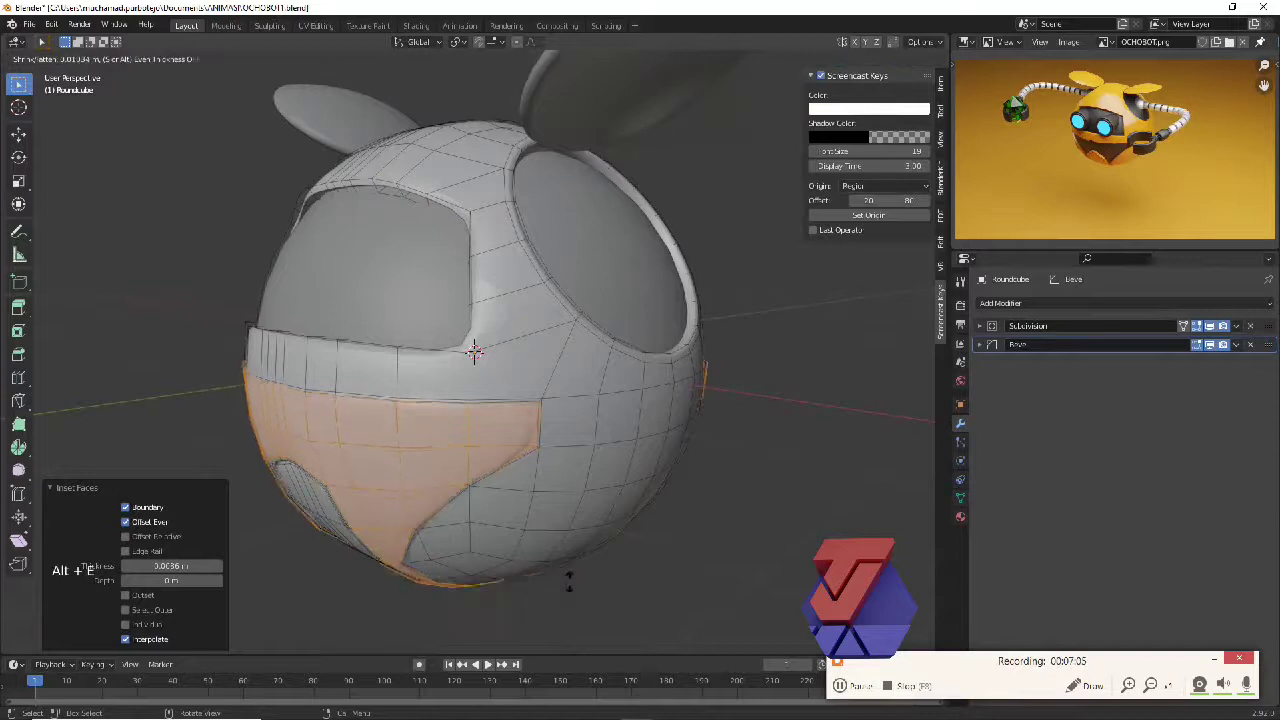
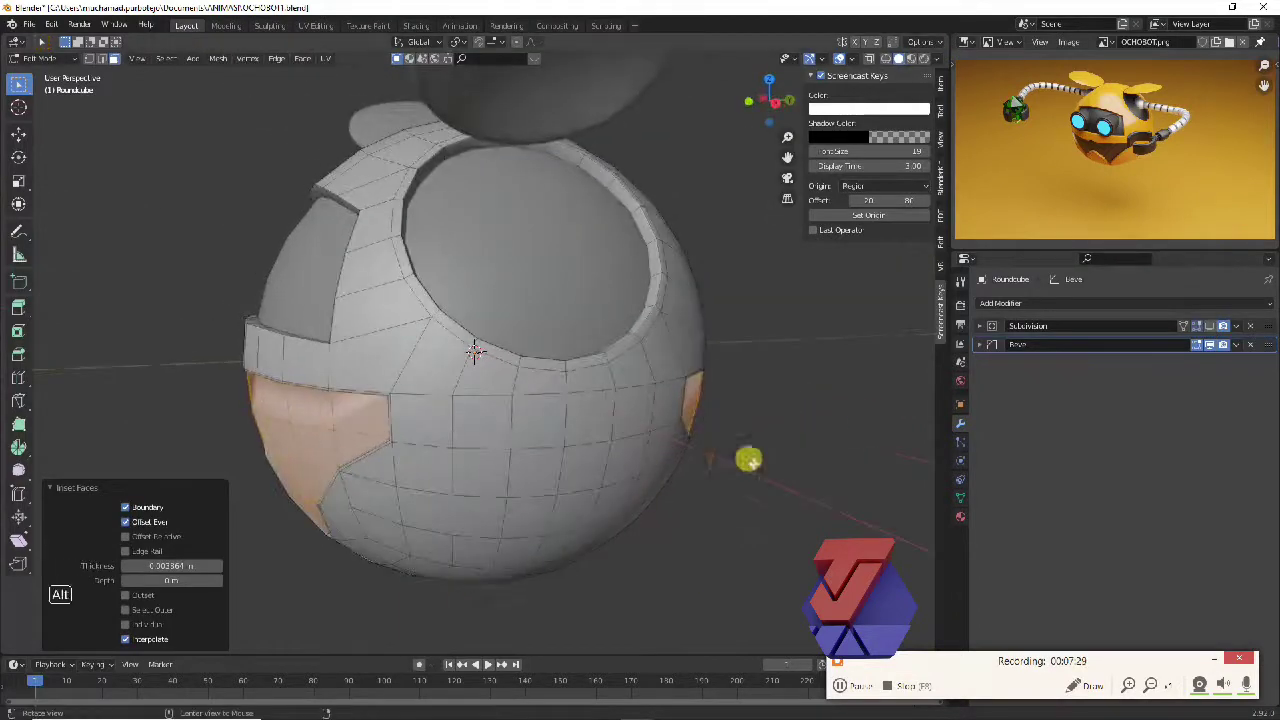
pyautogui.press('alt+e')
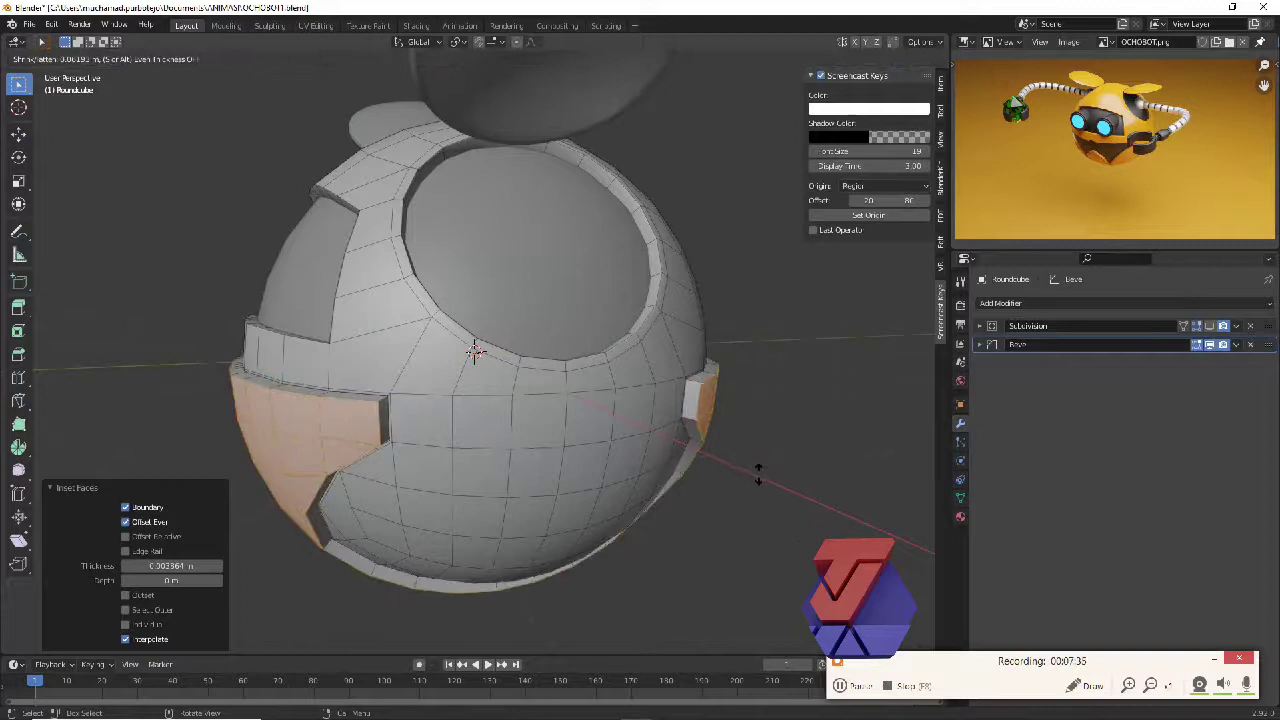
pyautogui.press('alt+e')
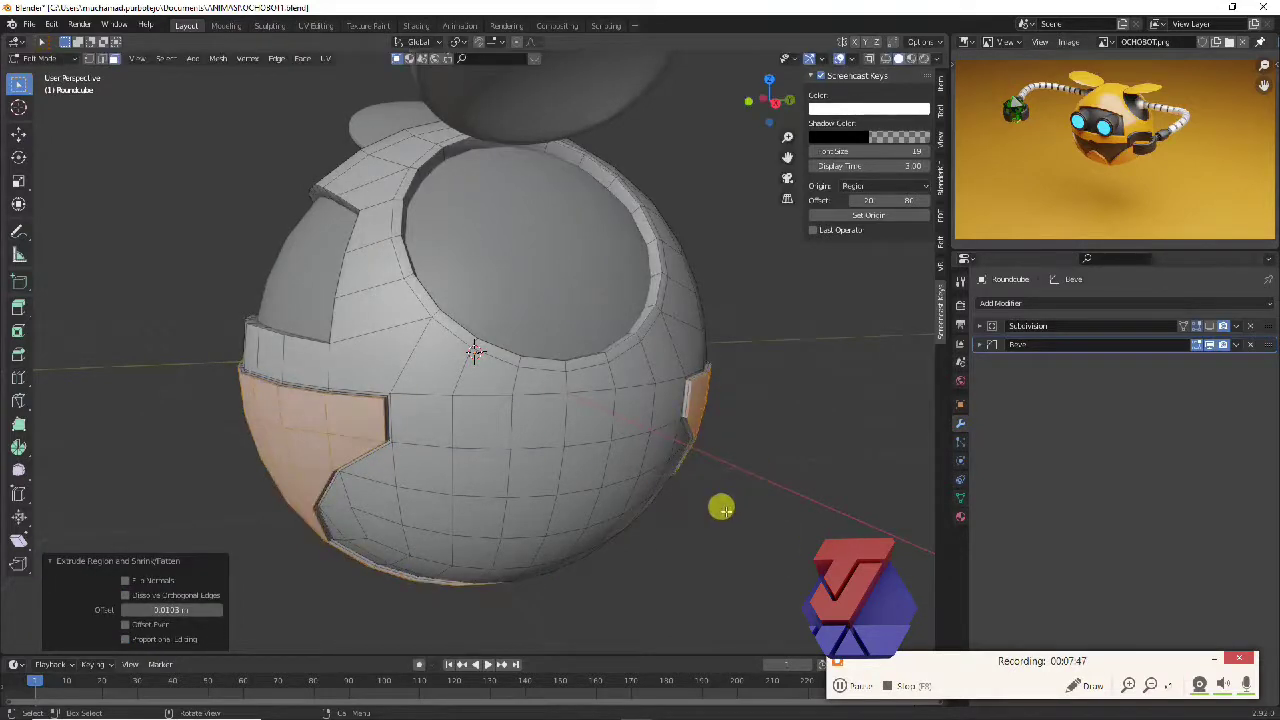